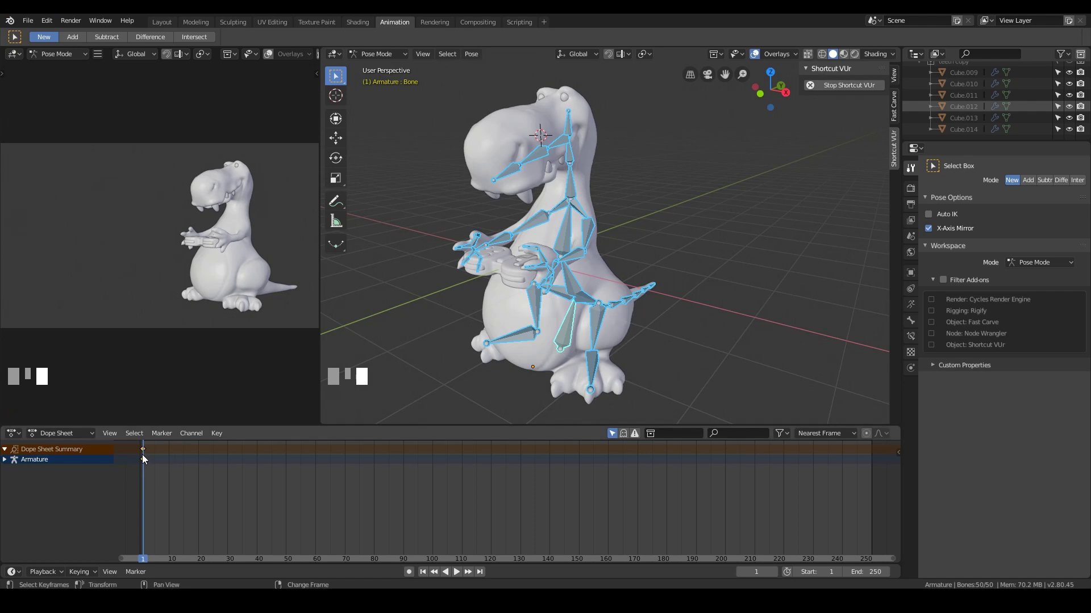
# - Duplicate the frame-0 pose keys in the Dope Sheet with Shift+D to frames 10, 20 and 30
pyautogui.press('shift+d')
pyautogui.click(170, 453)
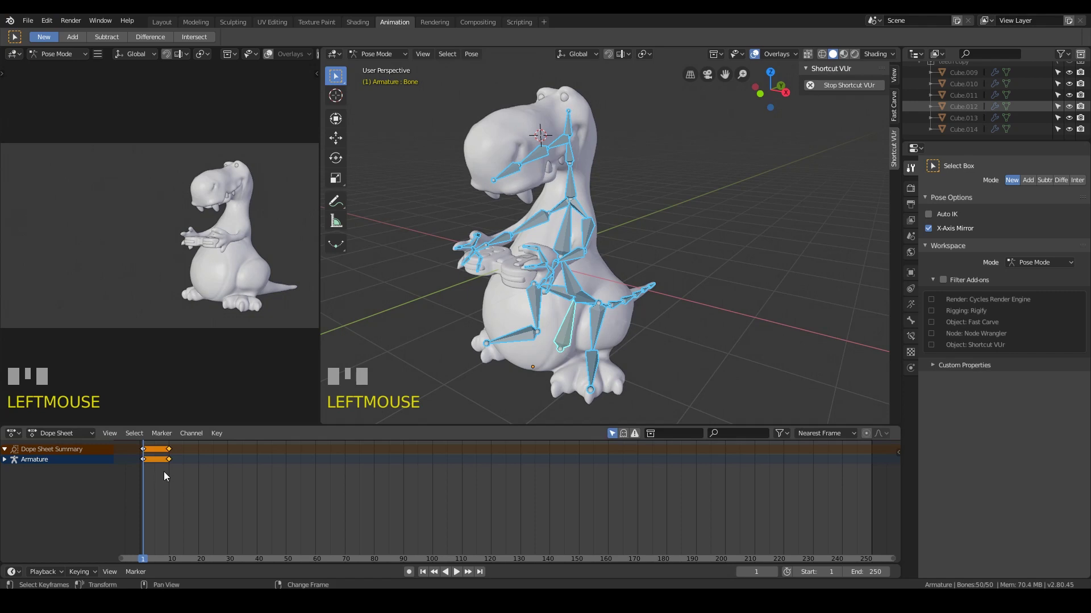
pyautogui.moveTo(171, 466); pyautogui.dragTo(199, 468)
pyautogui.press('shift+d')
pyautogui.press('shift+d')
pyautogui.click(199, 468)
pyautogui.press('shift+d')
pyautogui.press('shift+d')
pyautogui.click(223, 458)
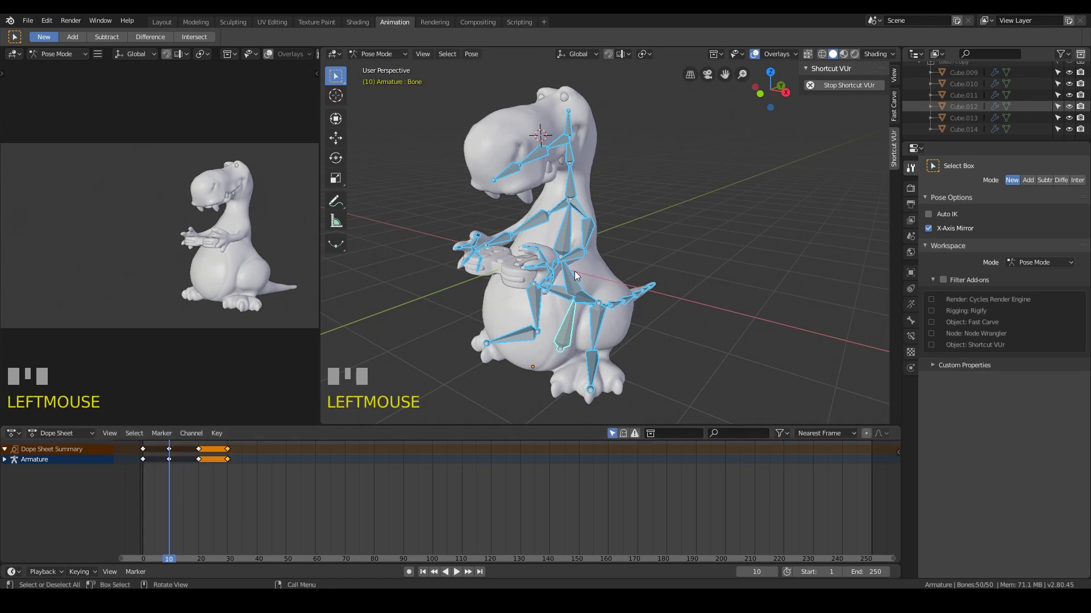
pyautogui.click(589, 239)
pyautogui.press('r')
pyautogui.middleClick(630, 278)
pyautogui.click(591, 269)
pyautogui.press('r')
pyautogui.moveTo(614, 291); pyautogui.dragTo(615, 283)
pyautogui.press('r')
pyautogui.press('r')
pyautogui.click(615, 284)
pyautogui.moveTo(555, 300); pyautogui.dragTo(669, 313)
pyautogui.click(669, 312)
pyautogui.moveTo(430, 115); pyautogui.dragTo(524, 296)
pyautogui.press('r')
pyautogui.click(542, 338)
pyautogui.click(523, 295)
pyautogui.click(526, 296)
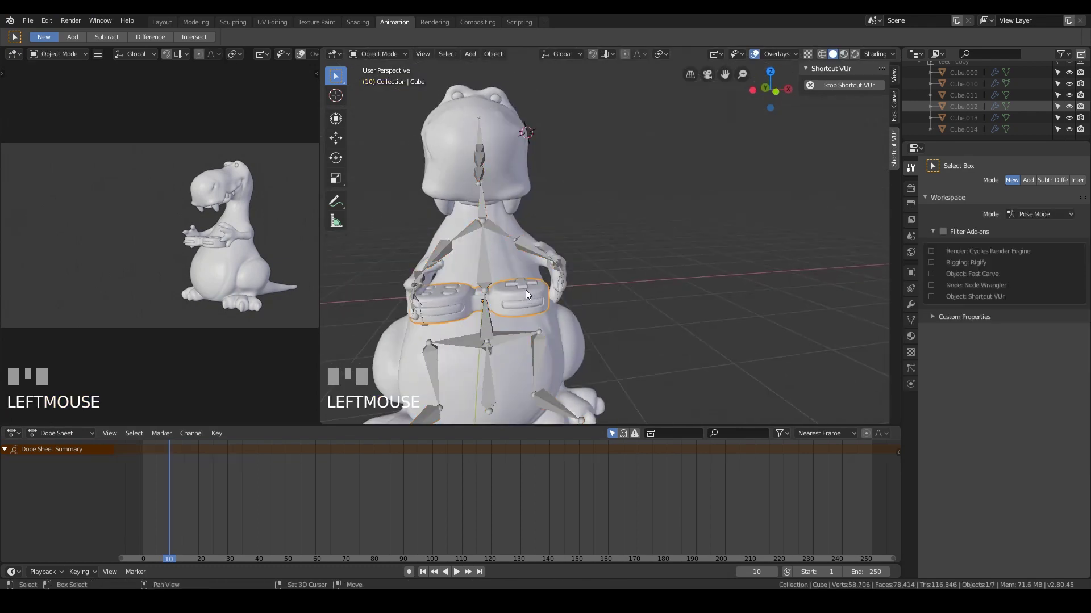
# - Select the first controller half, key it, then reposition it with grab and rotate
pyautogui.click(523, 288)
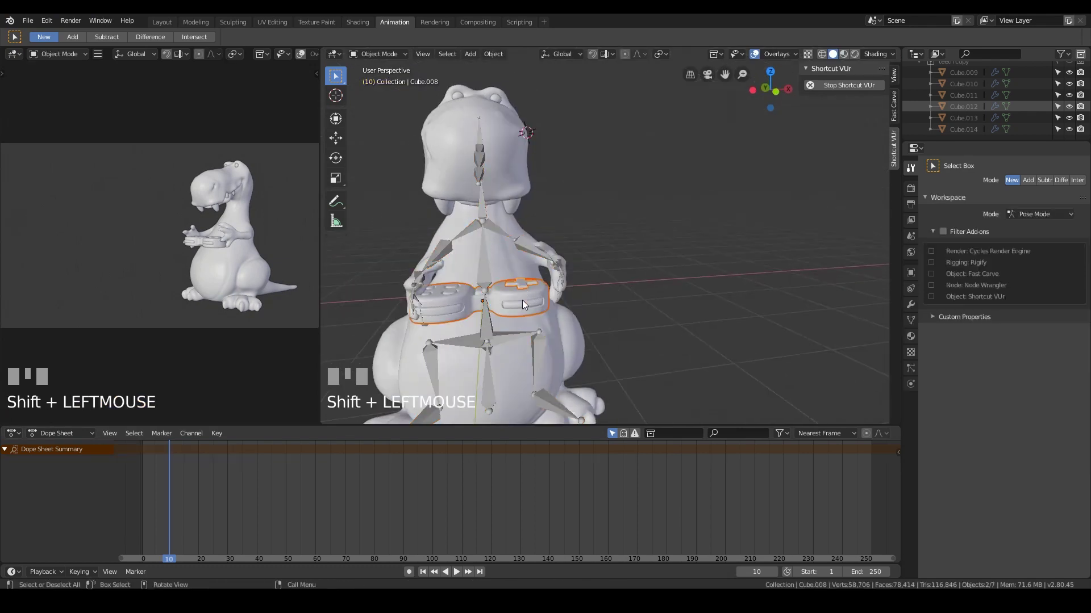
pyautogui.press('i')
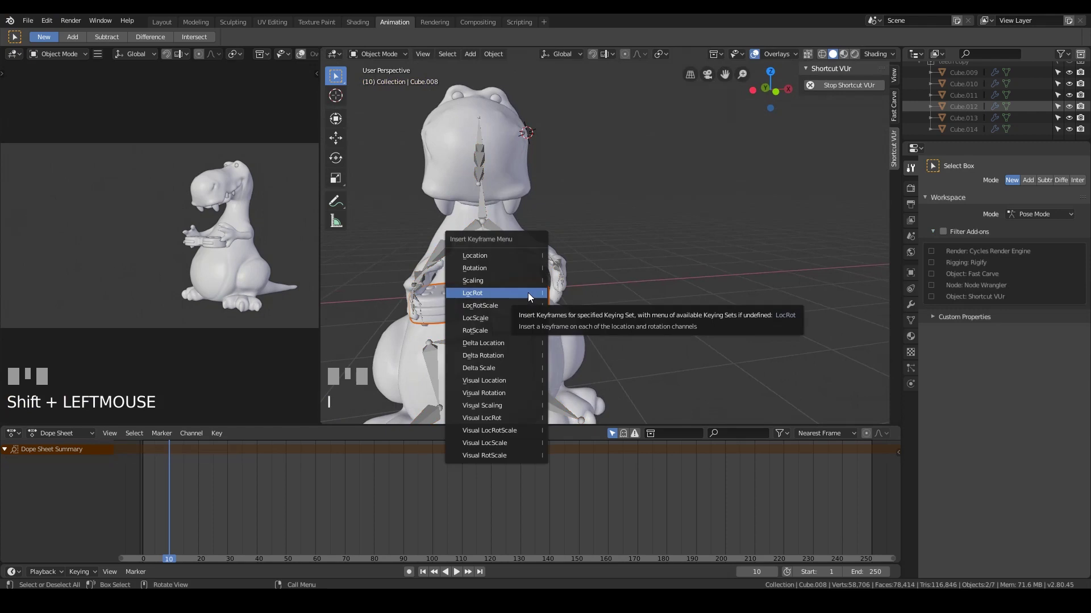
pyautogui.press('g')
pyautogui.click(527, 310)
pyautogui.press('r')
pyautogui.click(587, 309)
pyautogui.middleClick(563, 344)
pyautogui.press('r')
pyautogui.click(635, 295)
# - Insert LocRot keyframes at frame 10 for both controller halves after moving them into place
pyautogui.press('g')
pyautogui.click(238, 427)
pyautogui.press('i')
pyautogui.moveTo(602, 312); pyautogui.dragTo(554, 278)
pyautogui.press('g')
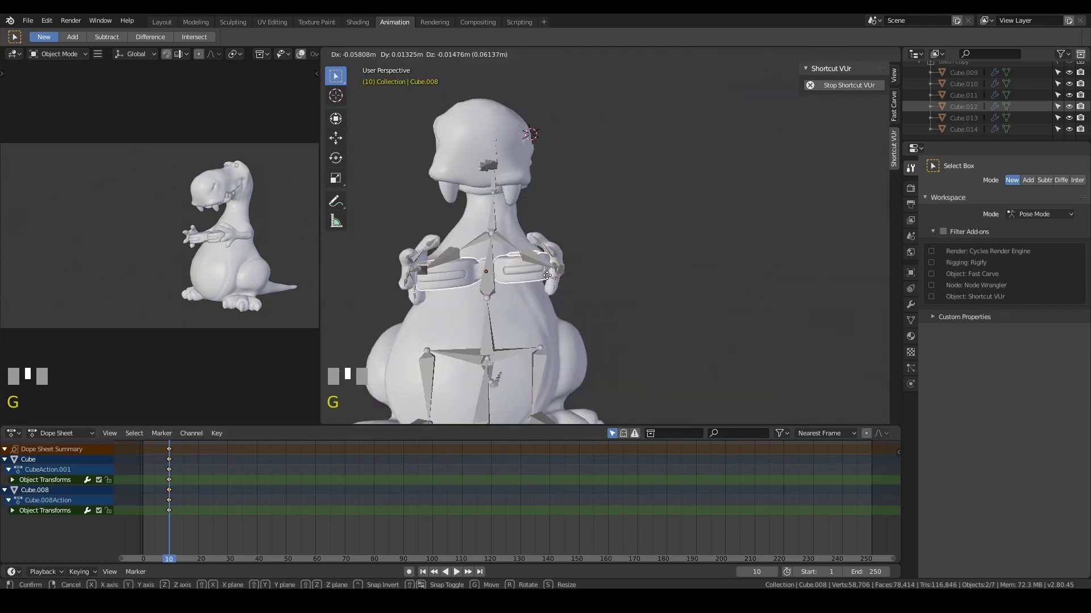
pyautogui.click(558, 280)
pyautogui.press('i')
# - Select the armature and switch back into Pose Mode
pyautogui.moveTo(613, 316); pyautogui.dragTo(163, 459)
pyautogui.moveTo(163, 459); pyautogui.dragTo(563, 203)
pyautogui.click(564, 203)
pyautogui.click(561, 222)
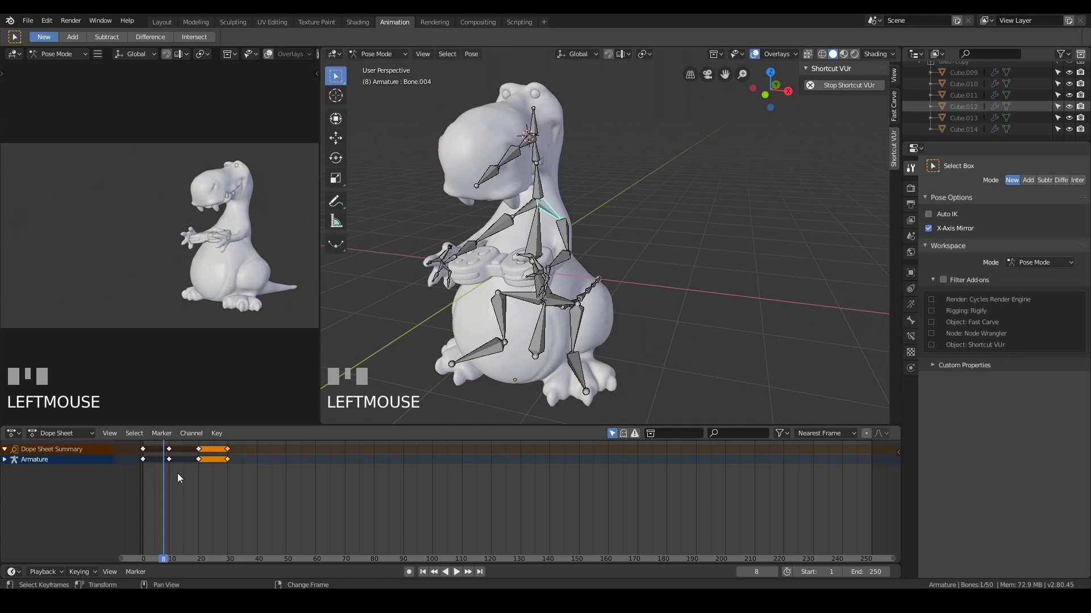
# - Scrub to frame 10 and begin rotating the dinosaur's arm bones toward the controller
pyautogui.rightClick(171, 480)
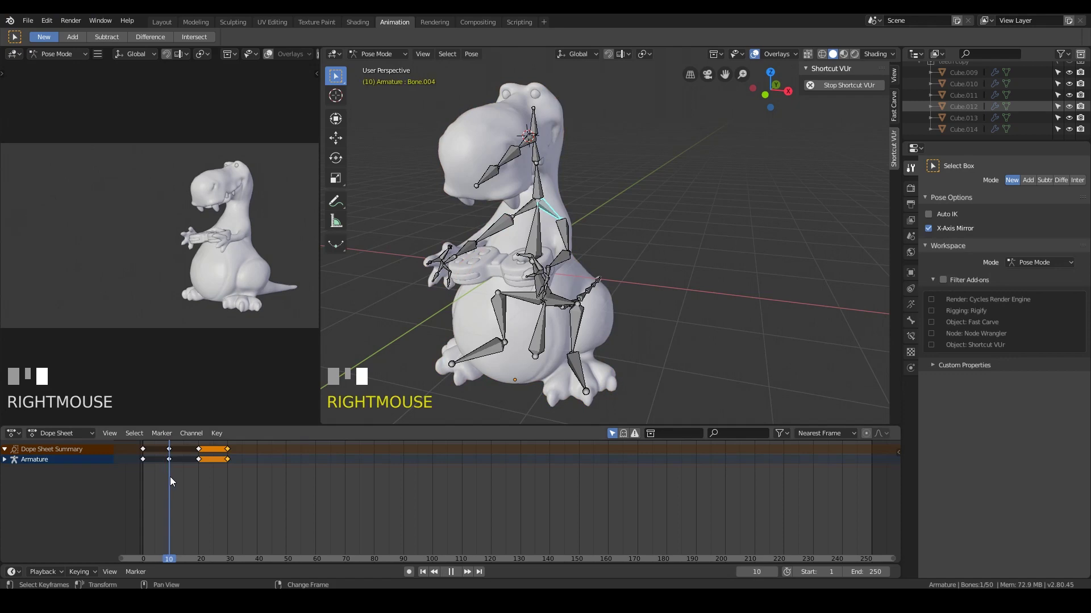
pyautogui.moveTo(561, 267); pyautogui.dragTo(538, 235)
pyautogui.moveTo(538, 236); pyautogui.dragTo(547, 248)
pyautogui.press('r')
pyautogui.click(603, 274)
pyautogui.moveTo(605, 263); pyautogui.dragTo(593, 258)
pyautogui.click(593, 258)
pyautogui.press('r')
pyautogui.click(642, 281)
pyautogui.moveTo(660, 279); pyautogui.dragTo(622, 294)
pyautogui.click(622, 295)
# - Rotate the next arm bones further down the chain to refine the hand position
pyautogui.middleClick(556, 377)
pyautogui.press('r')
pyautogui.click(639, 357)
pyautogui.moveTo(614, 352); pyautogui.dragTo(613, 304)
pyautogui.press('r')
pyautogui.click(613, 304)
pyautogui.moveTo(576, 307); pyautogui.dragTo(619, 337)
pyautogui.press('r')
pyautogui.click(618, 337)
# - Finish angling the remaining arm bones from a new viewpoint
pyautogui.middleClick(620, 352)
pyautogui.press('r')
pyautogui.click(643, 346)
pyautogui.moveTo(571, 314); pyautogui.dragTo(449, 268)
pyautogui.click(448, 268)
pyautogui.press('r')
pyautogui.click(593, 294)
# - Select all bones and insert a pose keyframe at frame 10
pyautogui.moveTo(616, 255); pyautogui.dragTo(147, 457)
pyautogui.press('a')
pyautogui.press('i')
pyautogui.rightClick(147, 457)
# - Switch to Object Mode and select a controller piece, showing its frame-10 keyframe
pyautogui.moveTo(554, 254); pyautogui.dragTo(148, 458)
pyautogui.moveTo(148, 458); pyautogui.dragTo(647, 258)
pyautogui.moveTo(647, 257); pyautogui.dragTo(528, 270)
pyautogui.moveTo(528, 271); pyautogui.dragTo(534, 263)
pyautogui.click(534, 262)
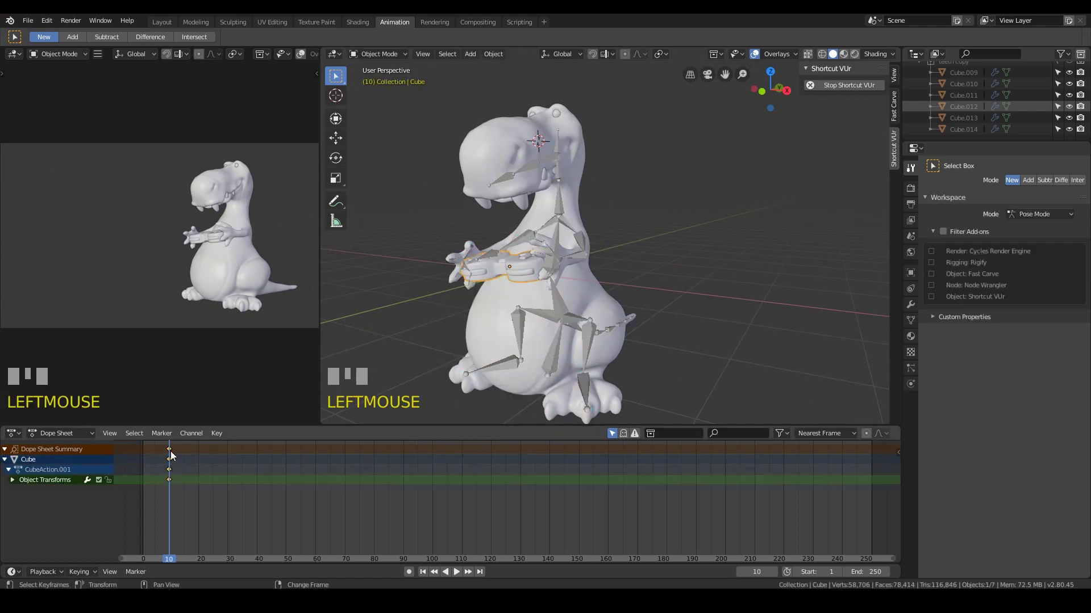
# - Set the current frame to 1 and select the controller halves
pyautogui.moveTo(548, 345); pyautogui.dragTo(586, 276)
pyautogui.scroll(3)
pyautogui.click(585, 276)
pyautogui.click(581, 283)
pyautogui.moveTo(600, 306); pyautogui.dragTo(582, 286)
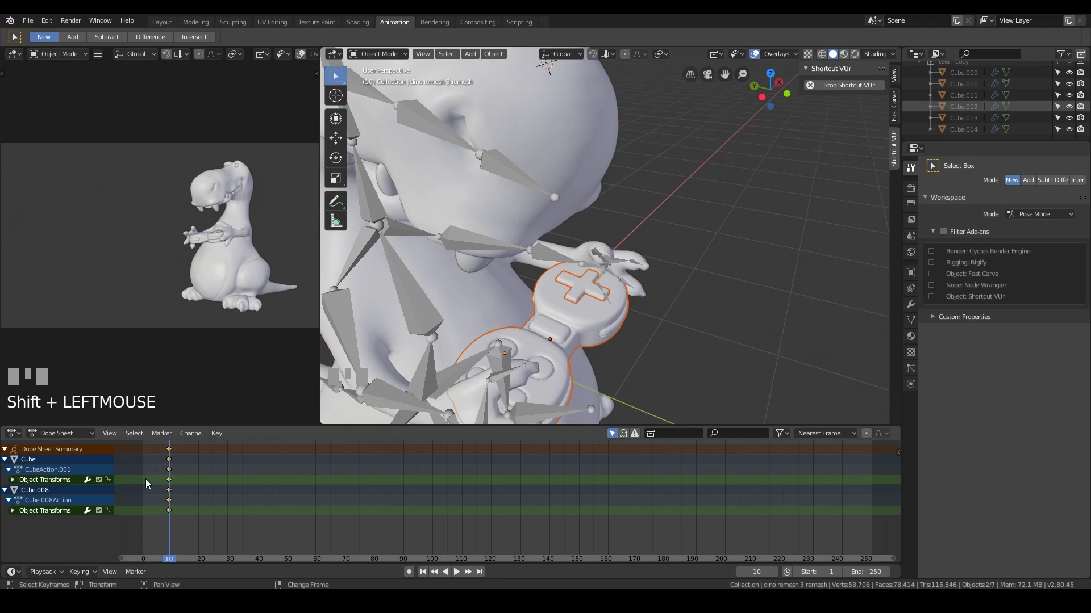
# - Clear the controllers' rotation and location, reposition them with grab, keying them at frame 1
pyautogui.moveTo(146, 467); pyautogui.dragTo(601, 342)
pyautogui.press('alt+r')
pyautogui.press('alt+g')
pyautogui.moveTo(601, 341); pyautogui.dragTo(585, 267)
pyautogui.press('g')
pyautogui.click(585, 267)
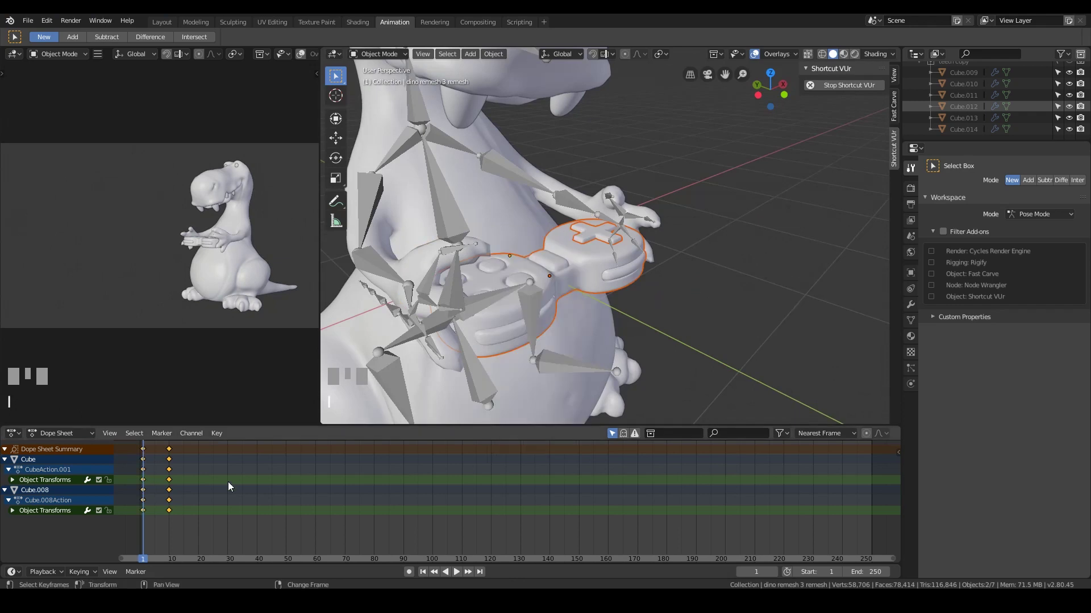
# - Return to frame 10 in Pose Mode and re-angle the tail bones, starting on a forearm
pyautogui.moveTo(152, 466); pyautogui.dragTo(645, 255)
pyautogui.middleClick(651, 246)
pyautogui.moveTo(607, 256); pyautogui.dragTo(695, 193)
pyautogui.click(695, 193)
pyautogui.moveTo(695, 193); pyautogui.dragTo(689, 159)
pyautogui.click(685, 158)
pyautogui.moveTo(706, 222); pyautogui.dragTo(695, 281)
pyautogui.moveTo(694, 282); pyautogui.dragTo(745, 278)
pyautogui.moveTo(759, 274); pyautogui.dragTo(666, 257)
# - Rotate the first arm bones at frame 10 to lower the hands toward the controller
pyautogui.scroll(-3)
pyautogui.press('r')
pyautogui.middleClick(632, 261)
pyautogui.click(535, 221)
pyautogui.press('r')
pyautogui.middleClick(593, 230)
pyautogui.click(612, 135)
pyautogui.press('r')
pyautogui.click(606, 144)
# - Adjust the opposite arm's bones with further rotations from an orbited view
pyautogui.moveTo(611, 179); pyautogui.dragTo(603, 240)
pyautogui.middleClick(651, 240)
pyautogui.moveTo(619, 238); pyautogui.dragTo(737, 294)
pyautogui.press('r')
pyautogui.click(731, 257)
pyautogui.moveTo(668, 236); pyautogui.dragTo(659, 261)
pyautogui.scroll(-3)
pyautogui.click(658, 260)
# - From the numpad-7 orthographic view, rotate several arm and hand bones into alignment
pyautogui.press('KP_7')
pyautogui.press('r')
pyautogui.click(577, 240)
pyautogui.press('r')
pyautogui.click(560, 98)
pyautogui.press('r')
pyautogui.click(595, 81)
pyautogui.press('r')
pyautogui.click(661, 138)
pyautogui.click(624, 74)
pyautogui.press('r')
pyautogui.click(670, 127)
# - Check front (numpad 1) and side (numpad 3) views and rotate the forearms onto the controller
pyautogui.moveTo(654, 206); pyautogui.dragTo(581, 188)
pyautogui.press('KP_1')
pyautogui.moveTo(581, 188); pyautogui.dragTo(588, 191)
pyautogui.press('r')
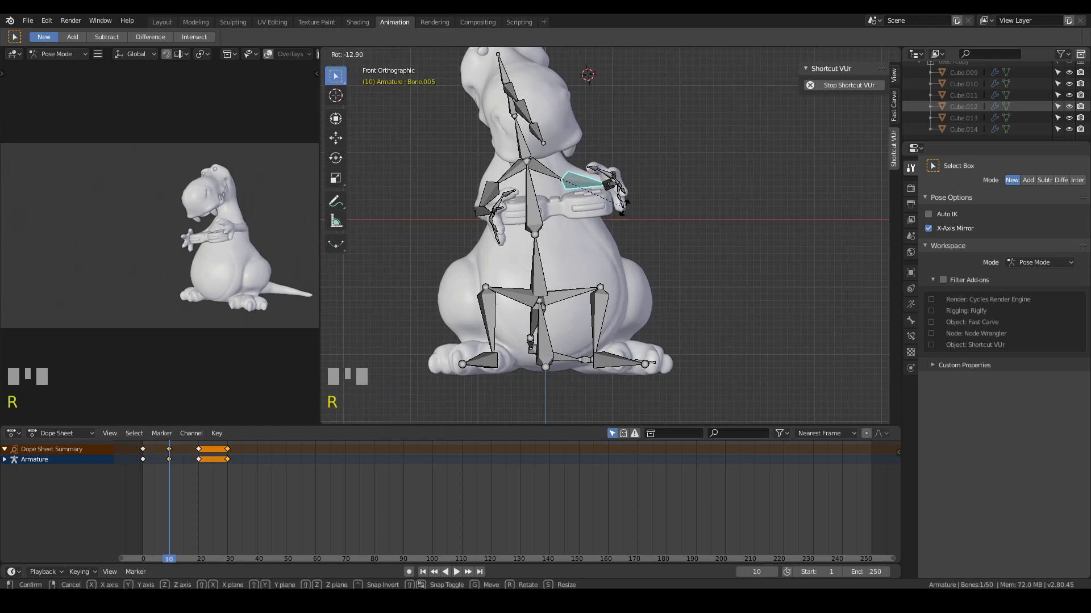
pyautogui.click(626, 214)
pyautogui.press('KP_3')
pyautogui.click(603, 214)
pyautogui.press('r')
pyautogui.click(669, 230)
pyautogui.moveTo(741, 274); pyautogui.dragTo(693, 246)
# - Select all fifty bones and insert a pose keyframe at frame 10
pyautogui.press('a')
pyautogui.press('i')
pyautogui.press('i')
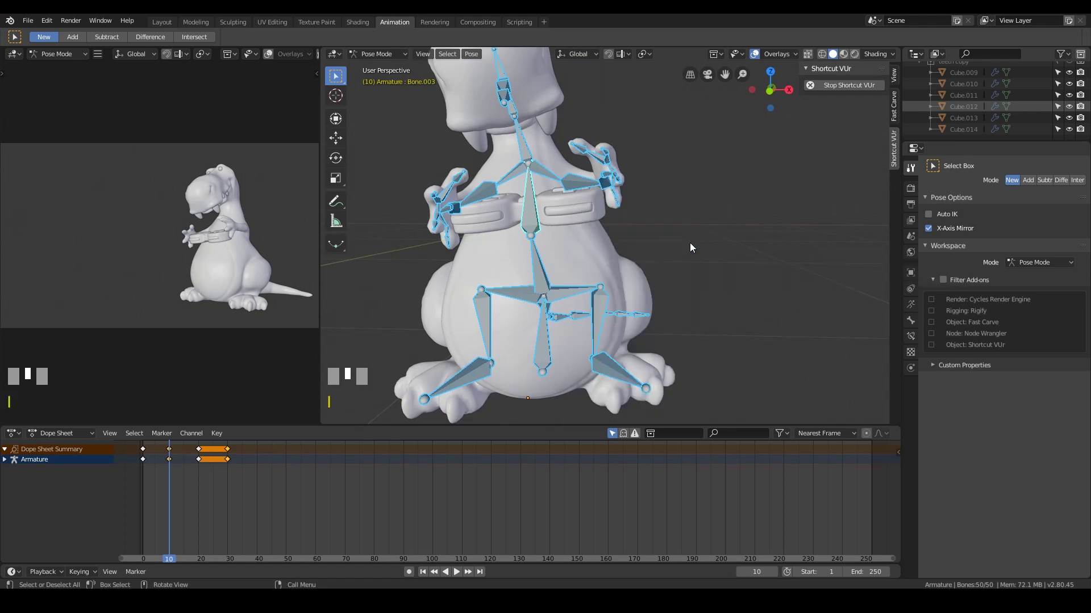
# - Scrub the Dope Sheet to frame 10 and check the controller keyframes at frames 1 and 10
pyautogui.moveTo(693, 246); pyautogui.dragTo(197, 456)
pyautogui.rightClick(198, 457)
pyautogui.click(197, 456)
pyautogui.moveTo(193, 457); pyautogui.dragTo(173, 455)
pyautogui.middleClick(664, 248)
pyautogui.rightClick(173, 455)
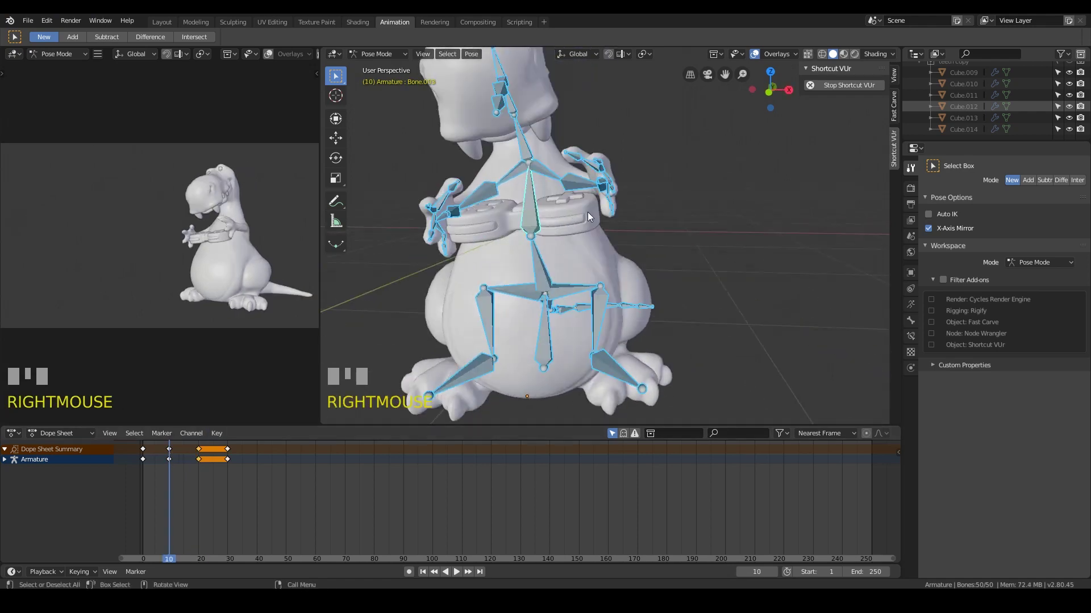
# - In Object Mode, select the Cube.008 controller half and nudge its rotation and position into the dinosaur's grip
pyautogui.click(588, 210)
pyautogui.click(588, 210)
pyautogui.moveTo(638, 234); pyautogui.dragTo(670, 263)
pyautogui.moveTo(667, 241); pyautogui.dragTo(634, 230)
pyautogui.press('r')
pyautogui.press('g')
pyautogui.click(659, 221)
pyautogui.press('r')
pyautogui.press('g')
pyautogui.click(635, 223)
pyautogui.moveTo(624, 258); pyautogui.dragTo(664, 224)
pyautogui.moveTo(655, 231); pyautogui.dragTo(665, 220)
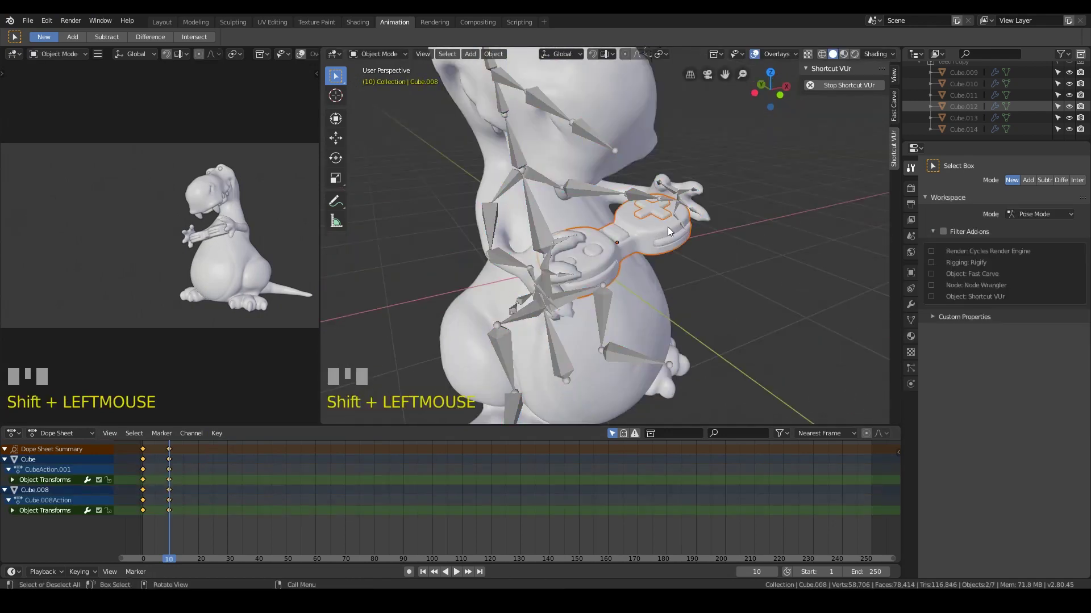
# - Key the moved controller at frame 10, then select the armature and enter Pose Mode
pyautogui.press('i')
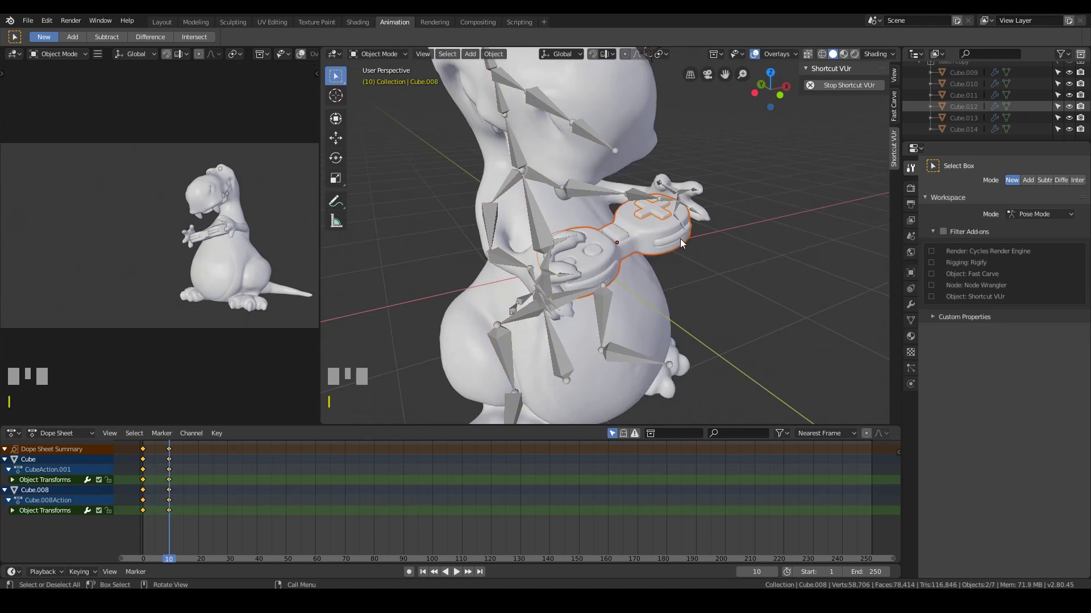
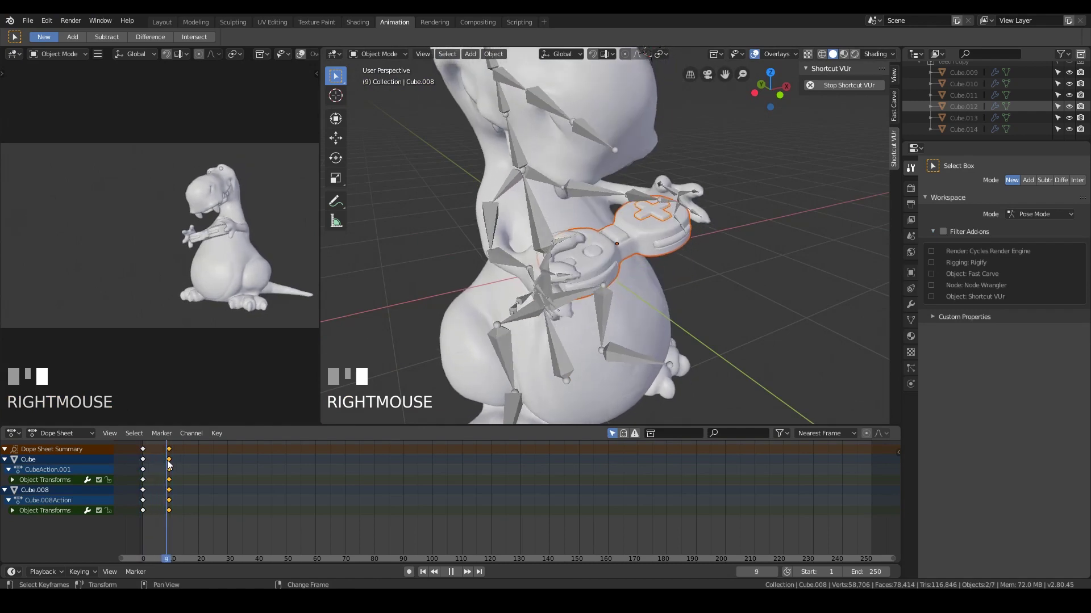
pyautogui.moveTo(766, 357); pyautogui.dragTo(589, 282)
pyautogui.doubleClick(589, 283)
pyautogui.moveTo(757, 258); pyautogui.dragTo(764, 274)
# - Re-rotate the arm and hand bones one by one with R so they reach the controller
pyautogui.press('r')
pyautogui.press('r')
pyautogui.press('r')
pyautogui.click(764, 274)
pyautogui.press('r')
pyautogui.click(521, 206)
pyautogui.middleClick(588, 250)
pyautogui.press('r')
pyautogui.click(521, 267)
pyautogui.middleClick(577, 276)
pyautogui.press('r')
pyautogui.middleClick(578, 328)
pyautogui.press('r')
pyautogui.click(623, 369)
pyautogui.rightClick(623, 370)
pyautogui.press('r')
# - Select all bones with A and key their location and rotation at frame 10
pyautogui.click(680, 284)
pyautogui.moveTo(680, 283); pyautogui.dragTo(754, 197)
pyautogui.press('a')
pyautogui.press('i')
pyautogui.click(754, 197)
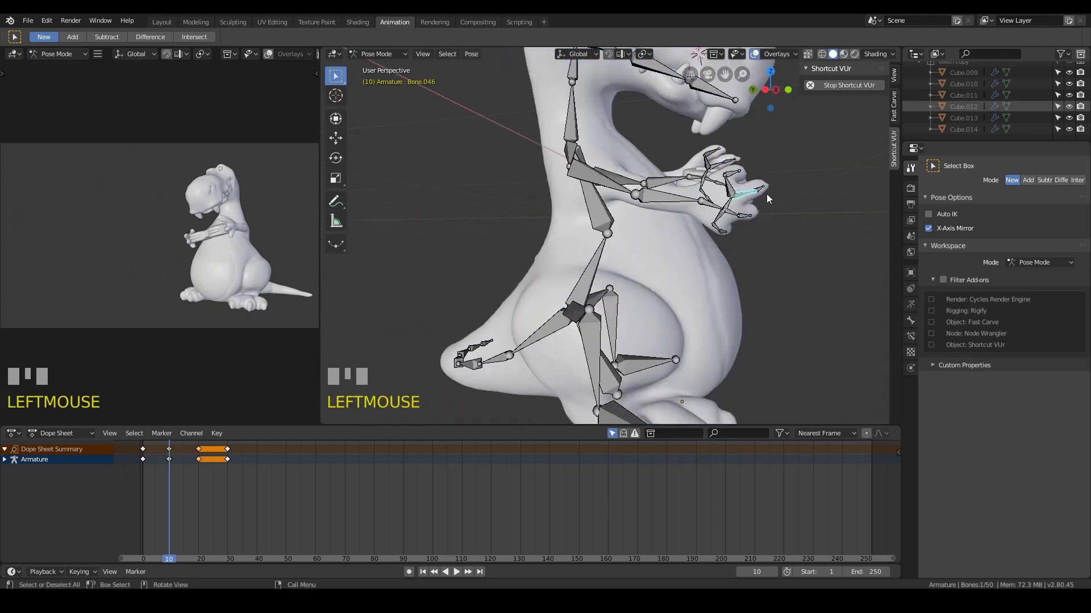
# - Curl the first finger bones around the controller with successive R rotations
pyautogui.press('r')
pyautogui.press('r')
pyautogui.click(803, 211)
pyautogui.click(764, 193)
pyautogui.press('r')
pyautogui.click(810, 206)
pyautogui.moveTo(771, 228); pyautogui.dragTo(747, 204)
pyautogui.moveTo(747, 204); pyautogui.dragTo(764, 199)
pyautogui.moveTo(764, 199); pyautogui.dragTo(794, 194)
pyautogui.press('r')
pyautogui.click(794, 194)
pyautogui.moveTo(755, 206); pyautogui.dragTo(642, 294)
pyautogui.click(642, 294)
pyautogui.press('r')
pyautogui.middleClick(623, 278)
# - Rotate the remaining finger and hand bones into a gripping pose around the controller
pyautogui.click(773, 344)
pyautogui.middleClick(773, 344)
pyautogui.press('r')
pyautogui.click(703, 352)
pyautogui.press('r')
pyautogui.moveTo(540, 235); pyautogui.dragTo(610, 269)
pyautogui.click(609, 269)
pyautogui.moveTo(703, 243); pyautogui.dragTo(645, 193)
pyautogui.press('r')
pyautogui.press('r')
pyautogui.click(645, 194)
pyautogui.moveTo(671, 204); pyautogui.dragTo(559, 186)
pyautogui.press('r')
pyautogui.click(559, 186)
pyautogui.middleClick(657, 200)
# - Finish the last finger rotations, then select all bones and key the frame-10 pose
pyautogui.press('r')
pyautogui.click(576, 213)
pyautogui.press('r')
pyautogui.scroll(3)
pyautogui.moveTo(395, 147); pyautogui.dragTo(481, 376)
pyautogui.press('r')
pyautogui.click(550, 271)
pyautogui.press('a')
pyautogui.press('i')
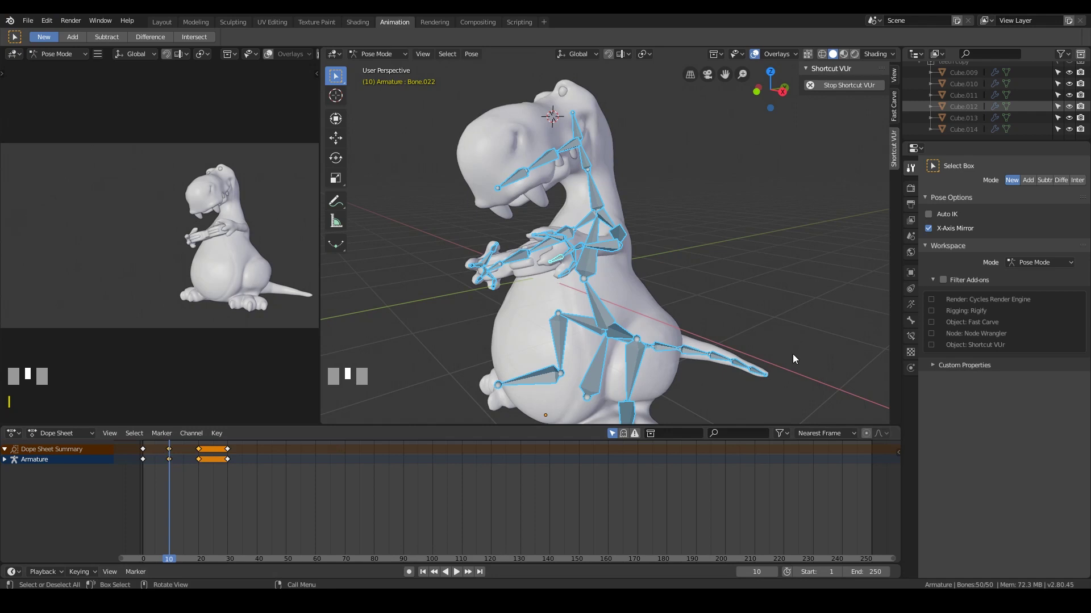
# - Play the keyed animation back from the start in the Dope Sheet, stopping at frame 20
pyautogui.moveTo(493, 516); pyautogui.dragTo(1069, 366)
pyautogui.click(911, 309)
pyautogui.moveTo(1069, 365); pyautogui.dragTo(732, 269)
pyautogui.moveTo(732, 269); pyautogui.dragTo(203, 459)
pyautogui.rightClick(203, 459)
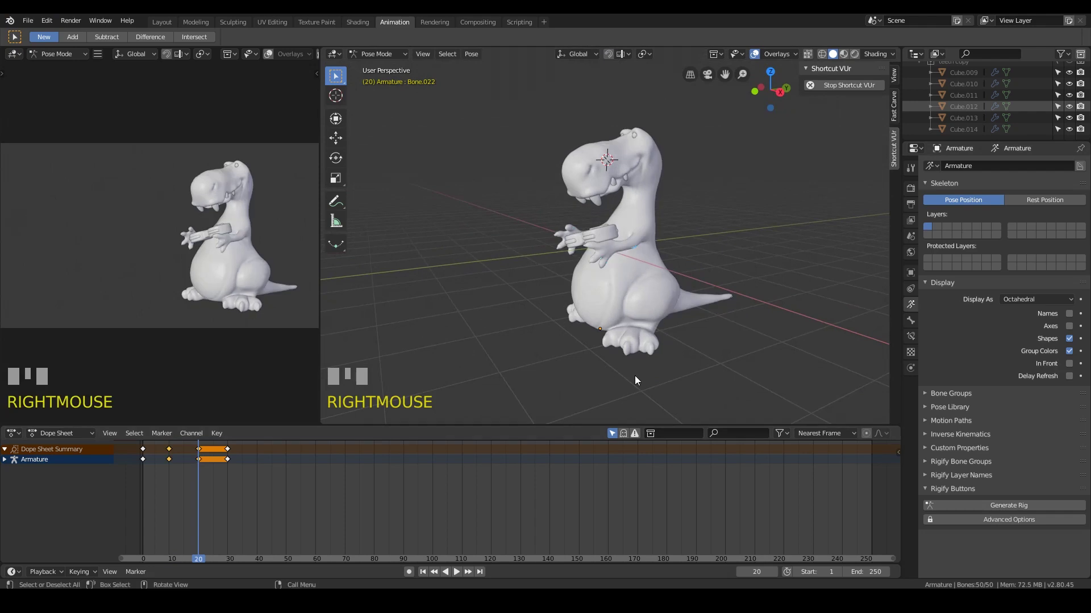